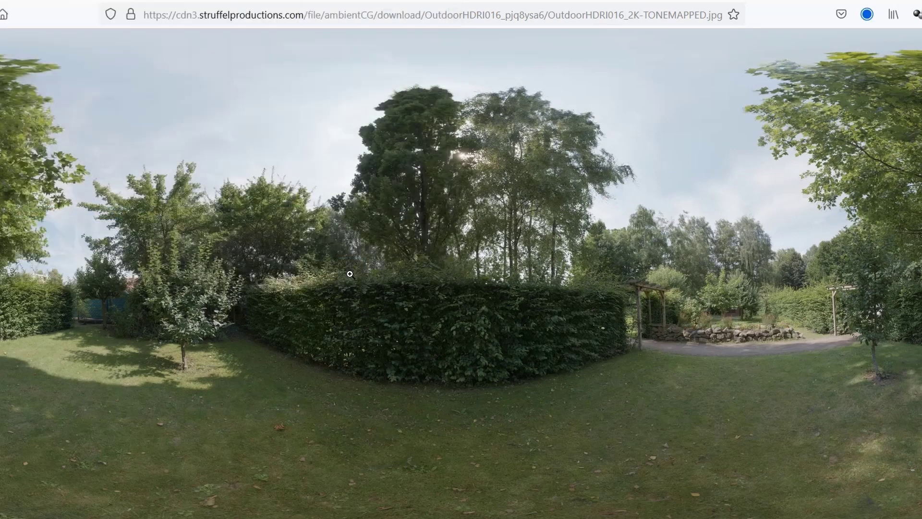
Step: Delete the cube, camera and light, add a plane and view it from the top for editing
key(a)
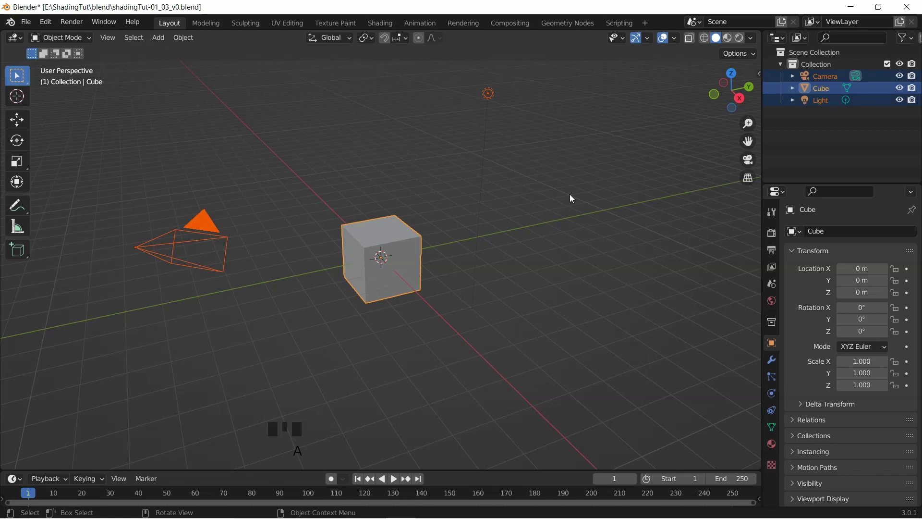
key(x)
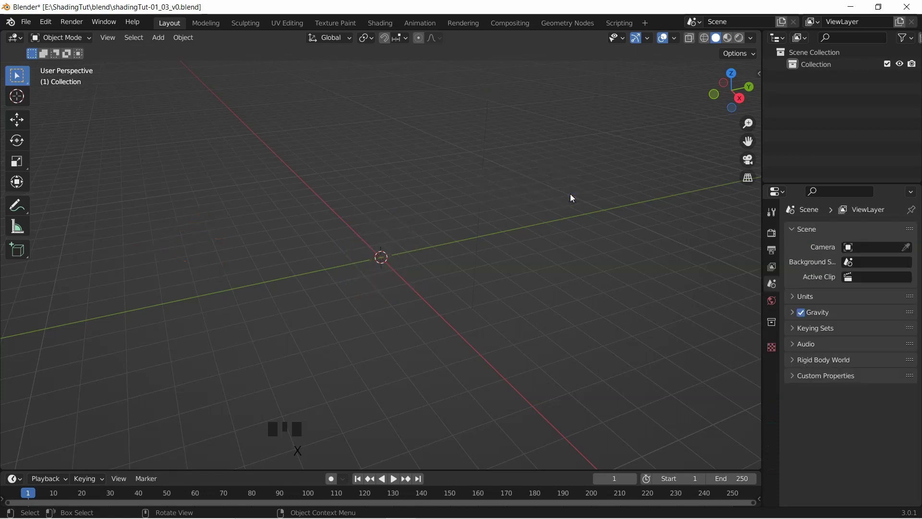
key(shift+a)
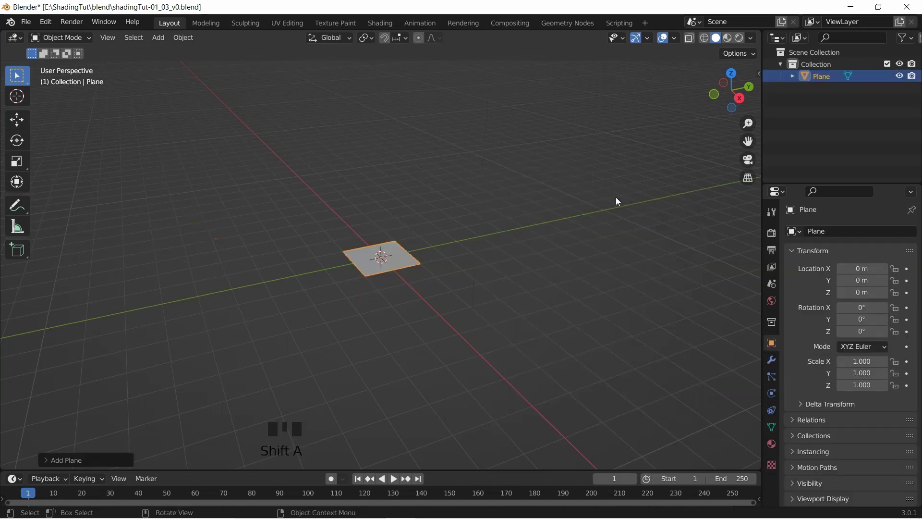
key(KP_7)
scroll(down, 3)
middle_click(486, 268)
Step: Enter Edit Mode and stretch the plane sideways into a wide strip
key(Tab)
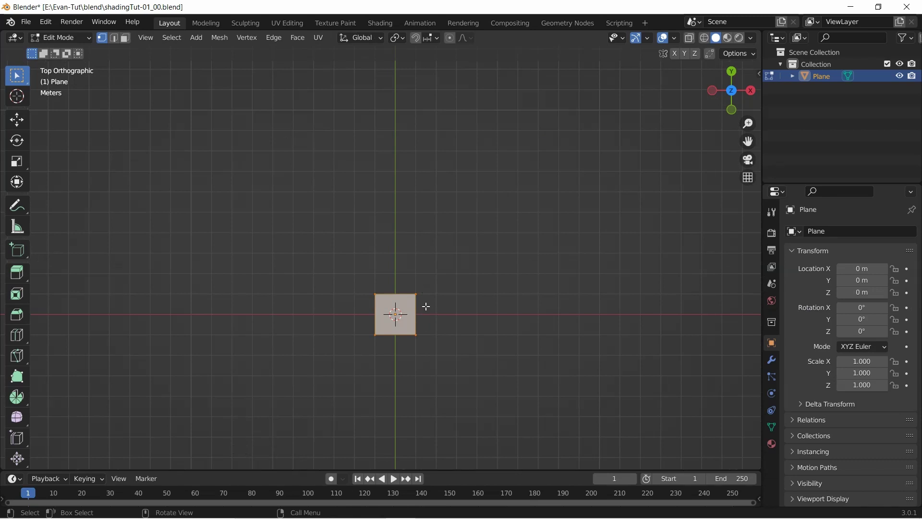
key(s)
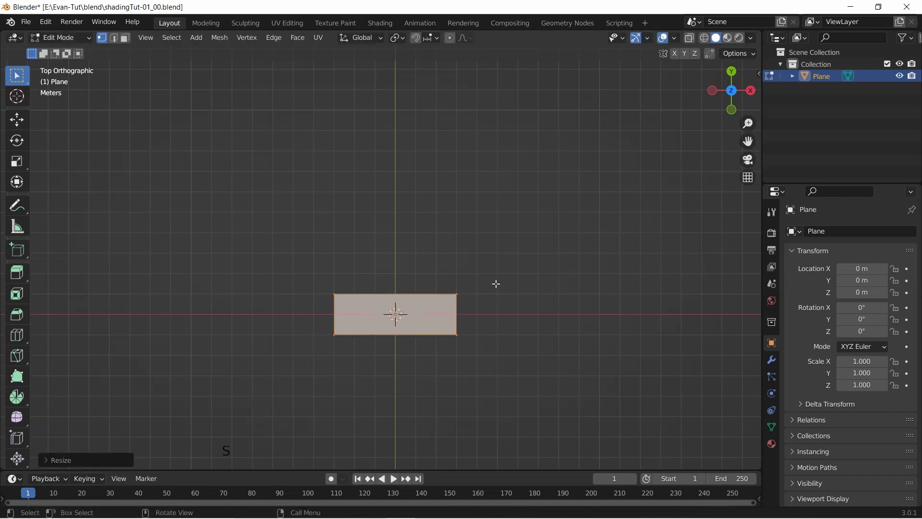
key(b)
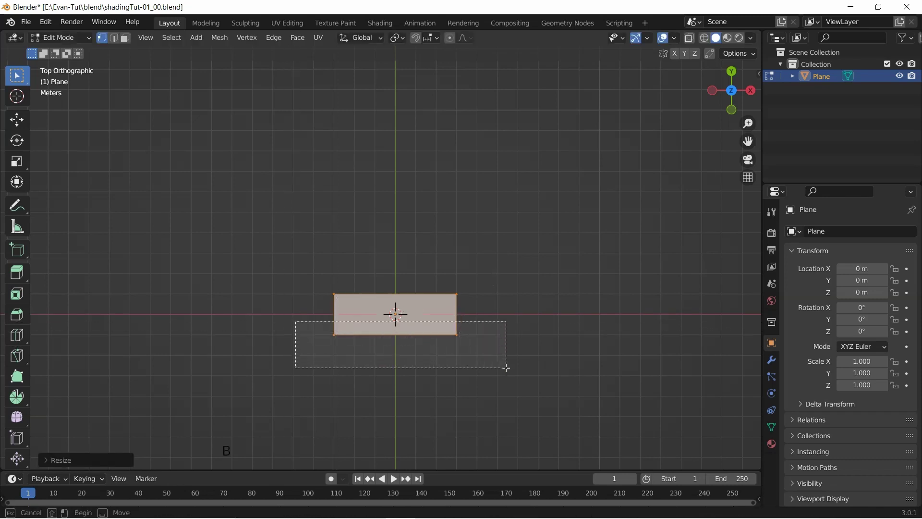
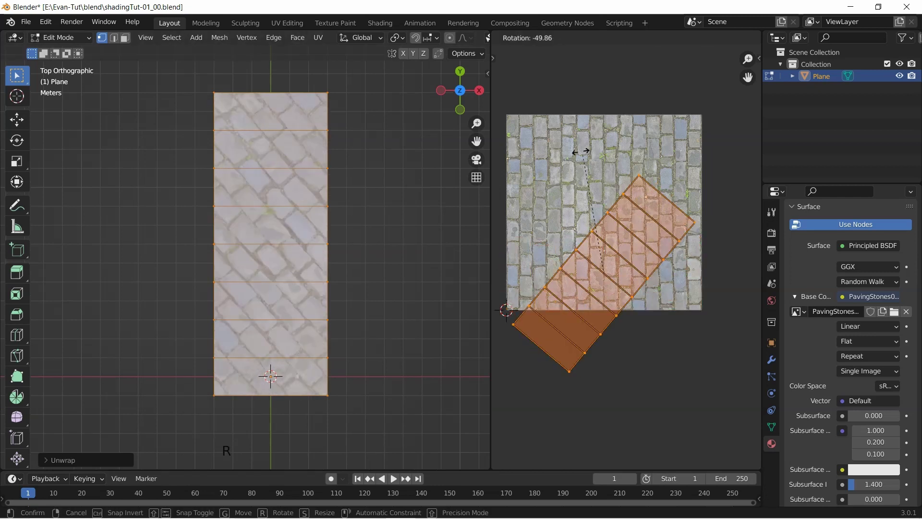
Step: Finish straightening the UV layout into a regular grid over the texture
key(s)
key(g)
scroll(down, 3)
scroll(up, 3)
Step: Measure one paving stone with the ruler at about 1.76 m, then discard the ruler
click(18, 231)
scroll(up, 3)
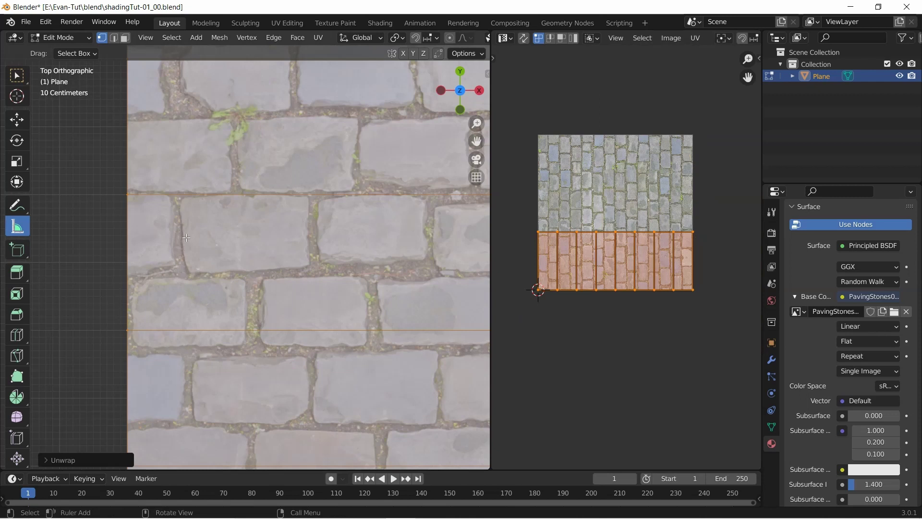
click(186, 234)
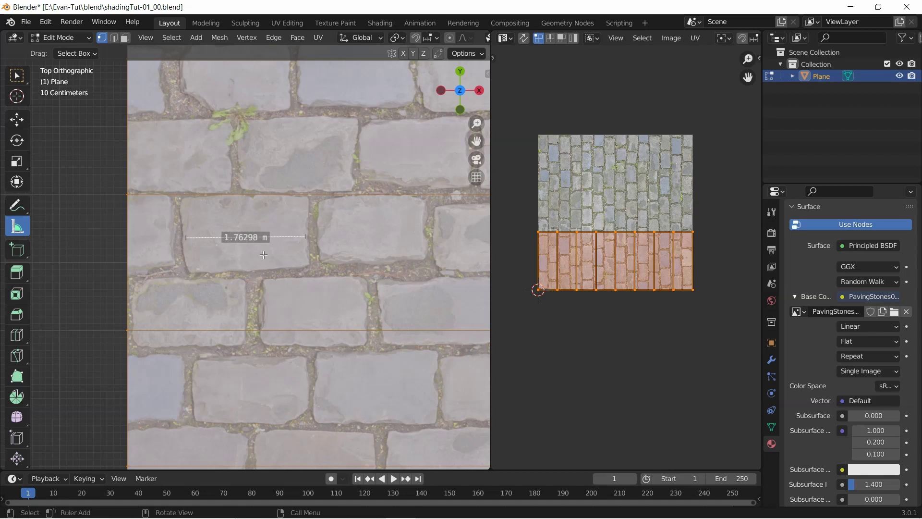
key(x)
scroll(up, 3)
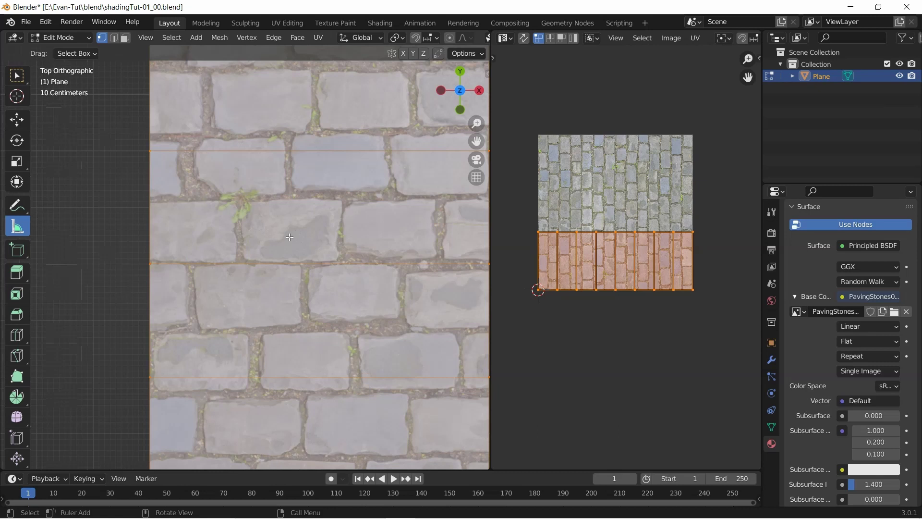
middle_click(676, 203)
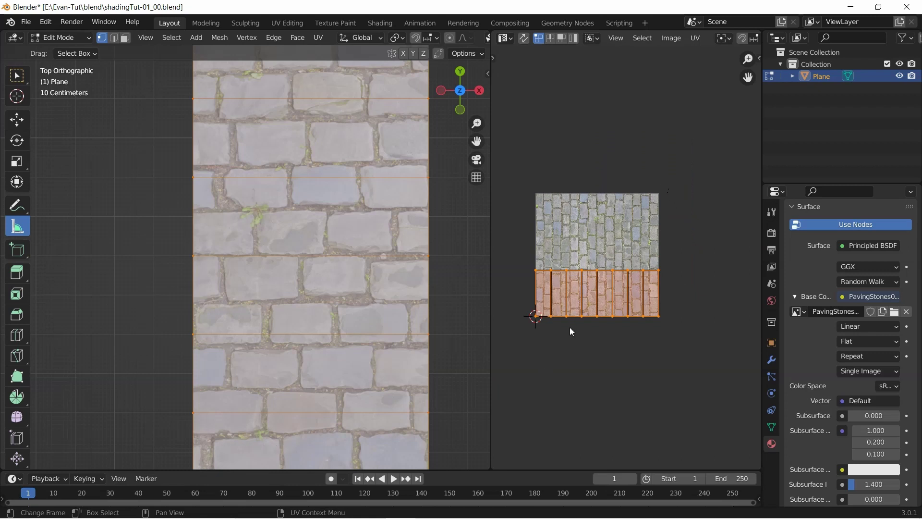
Step: Rescale the UVs, re-measure a stone at about 0.28 m, then undo the UV scaling
key(s)
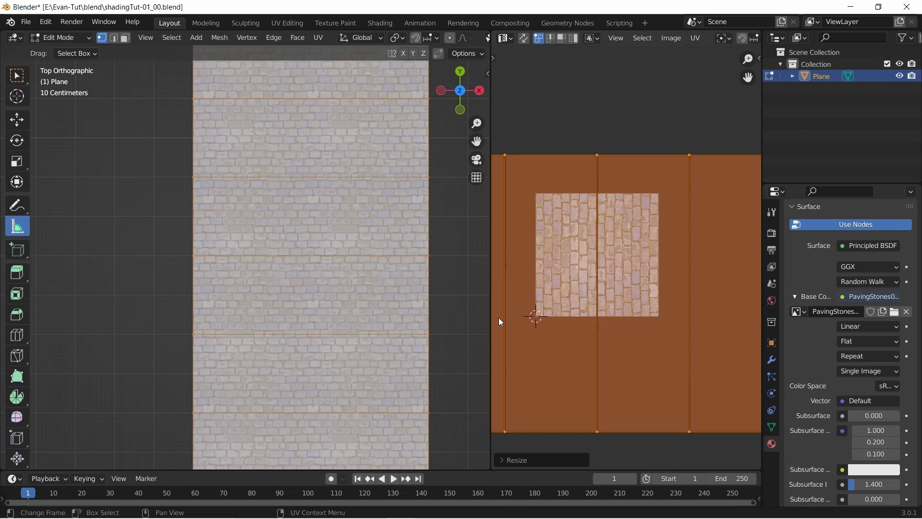
key(x)
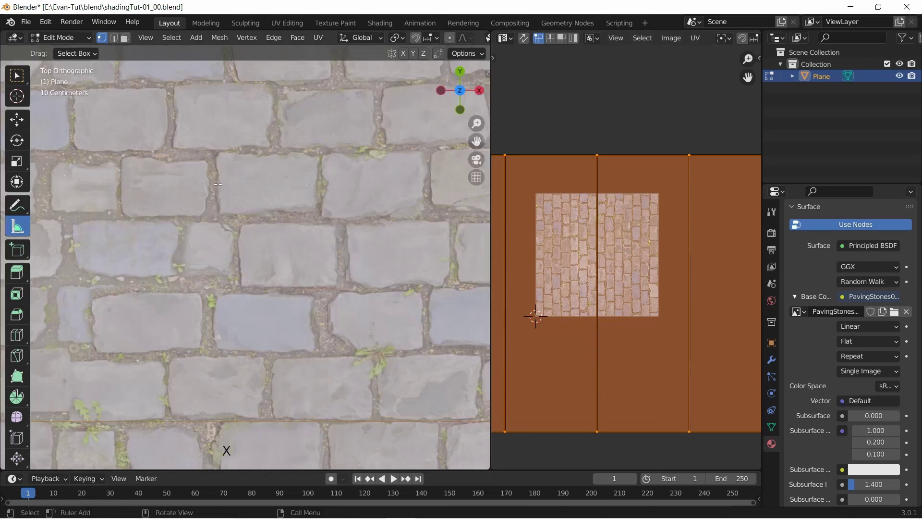
click(217, 181)
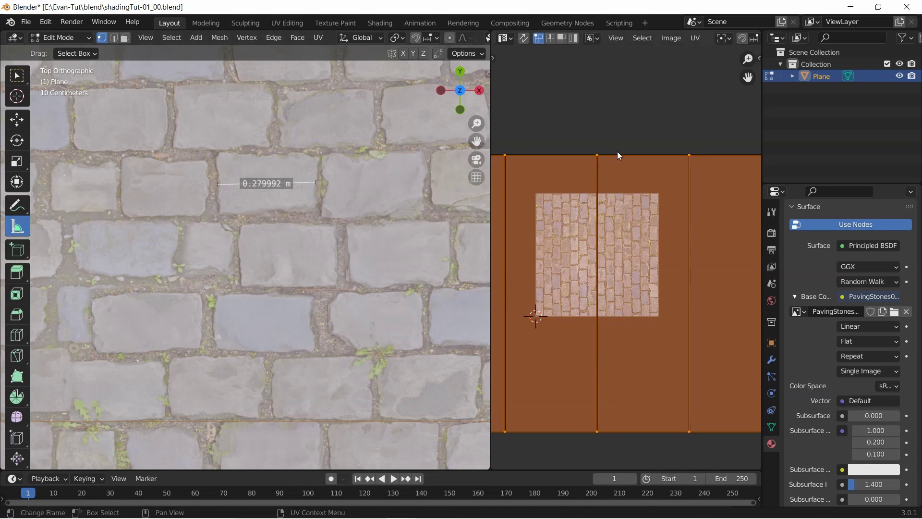
key(ctrl+z)
key(ctrl+z)
key(ctrl+z)
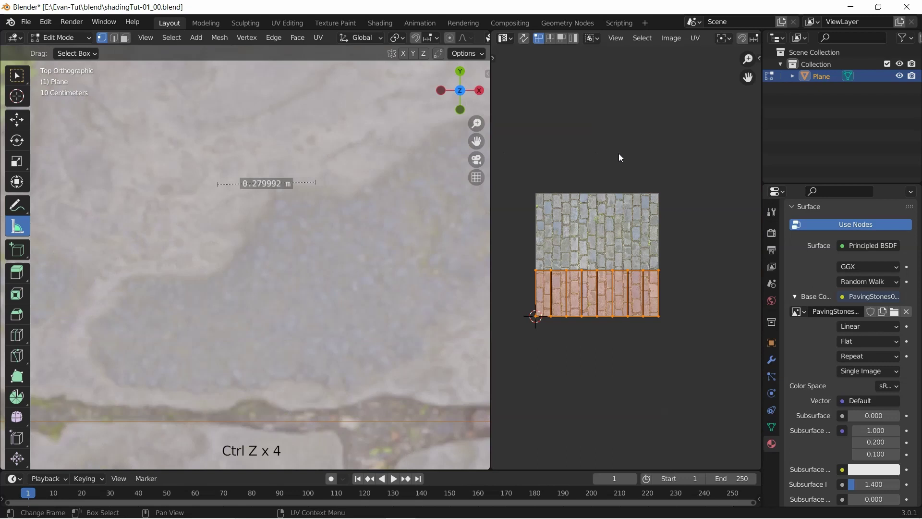
Step: Recentre the viewport on the stones and bring up the editor-type list for the UV area
middle_click(698, 255)
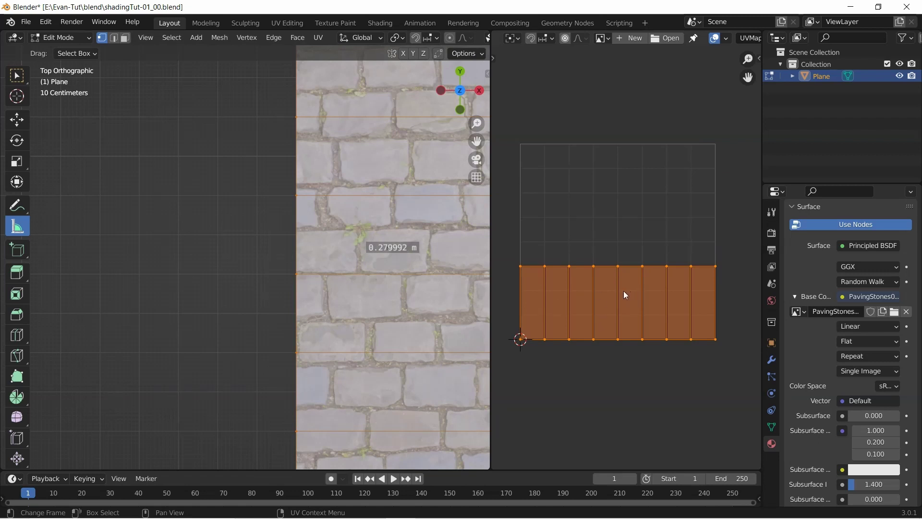
scroll(up, 3)
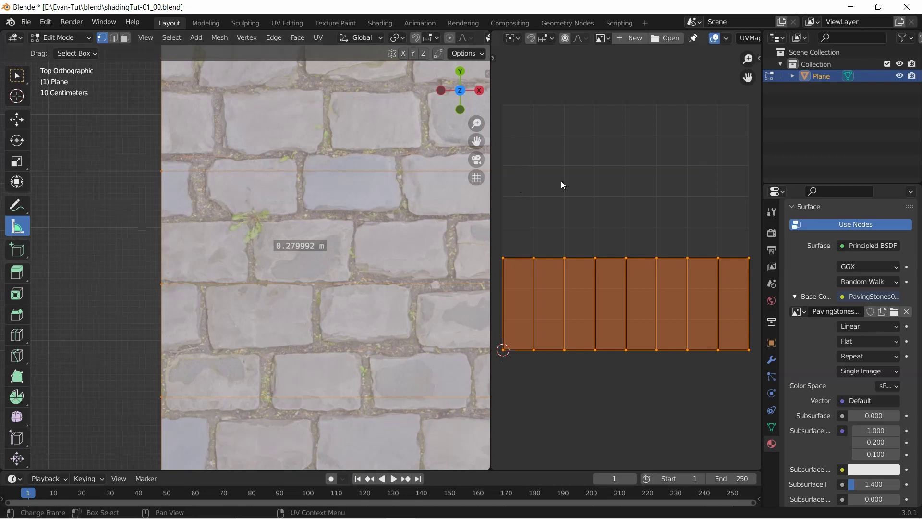
click(513, 61)
scroll(up, 3)
Step: Switch the area to the Shader Editor and delete the paving-stone Image Texture node
click(511, 41)
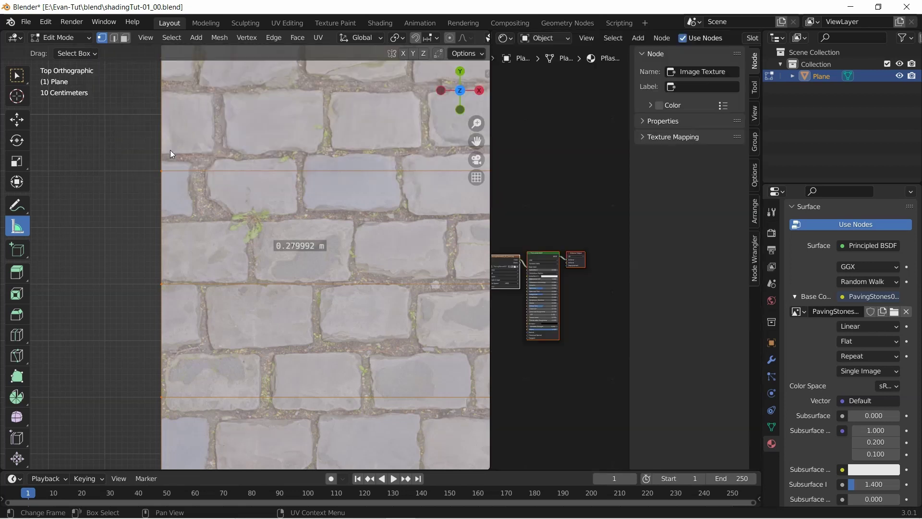
key(n)
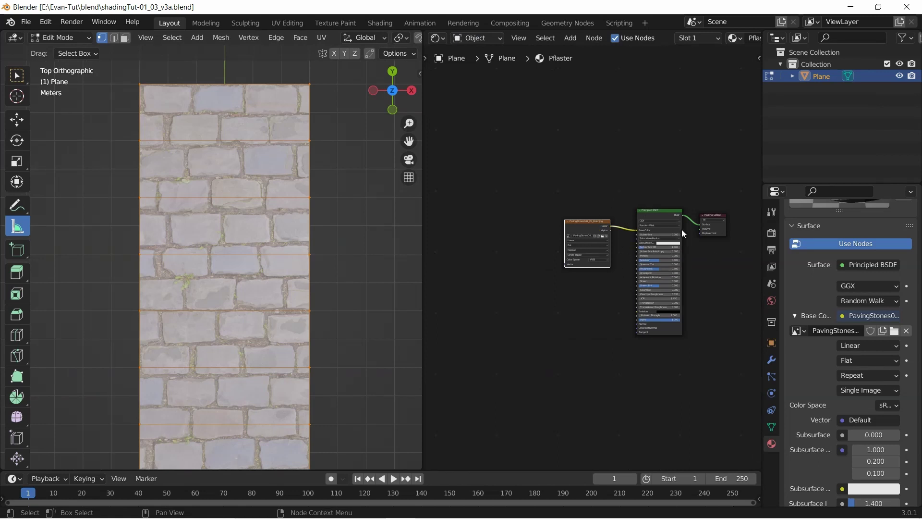
scroll(down, 3)
scroll(up, 3)
click(592, 223)
click(587, 230)
key(x)
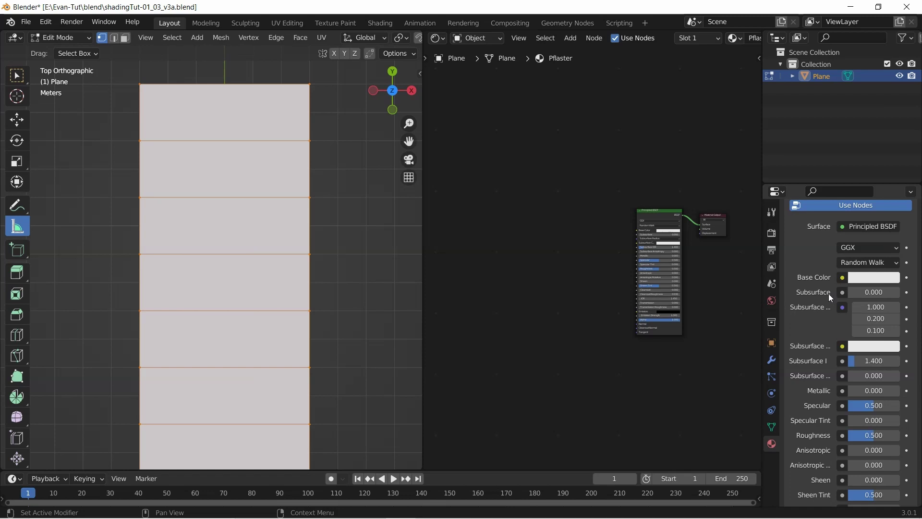
Step: Drive Base Color with a new Image Texture loading PavingStones042_2K_Color.jpg
click(654, 352)
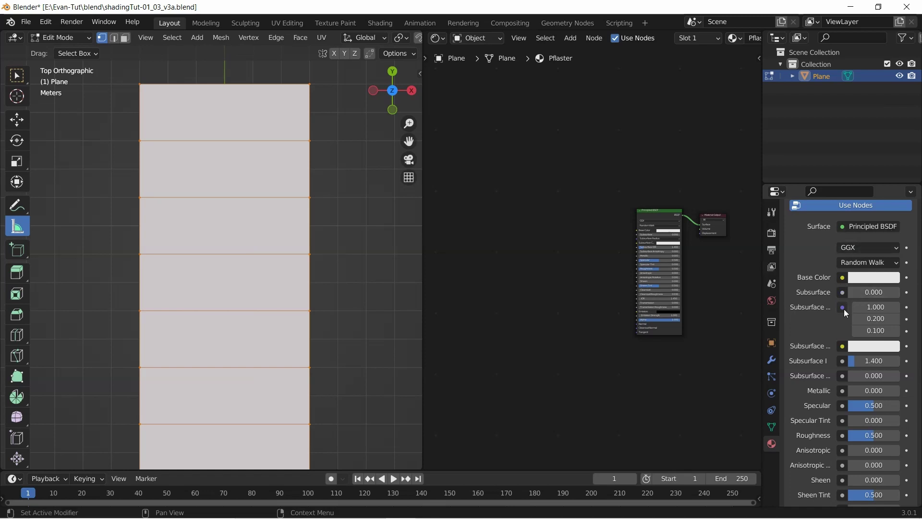
click(658, 219)
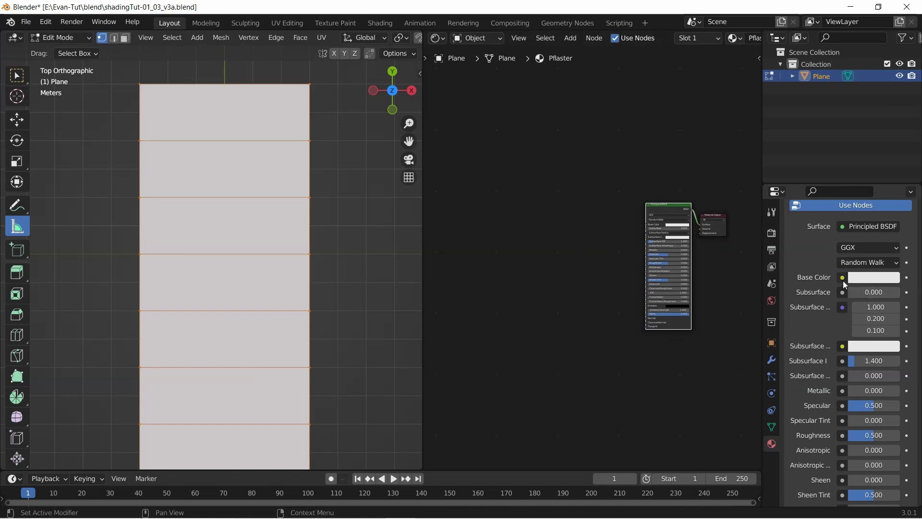
click(845, 283)
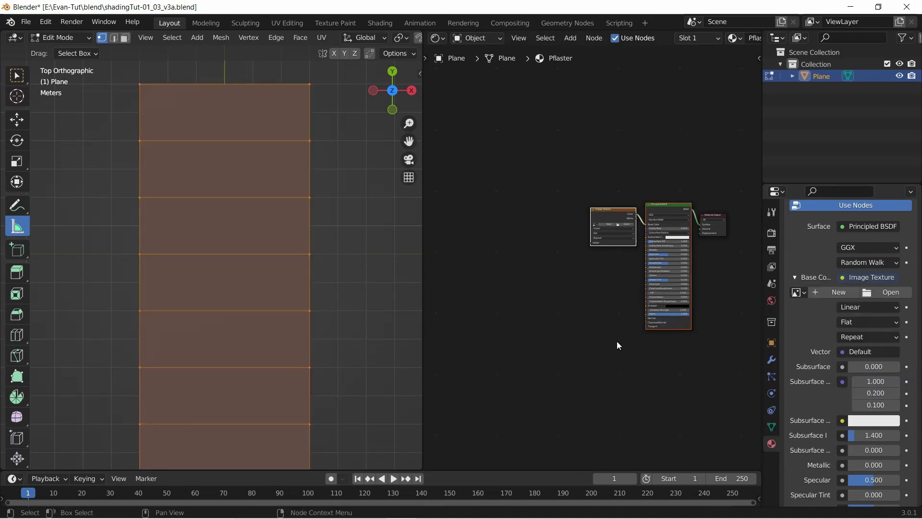
scroll(up, 3)
click(591, 196)
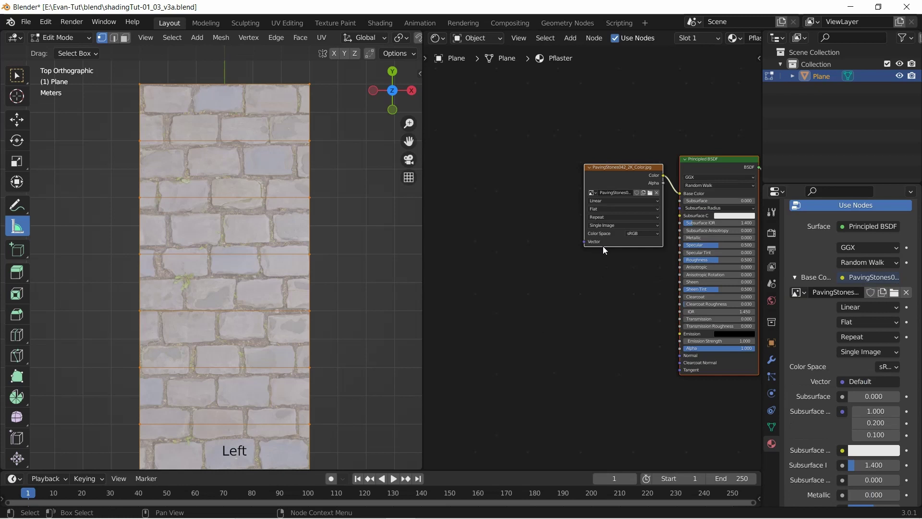
scroll(down, 3)
scroll(down, 3)
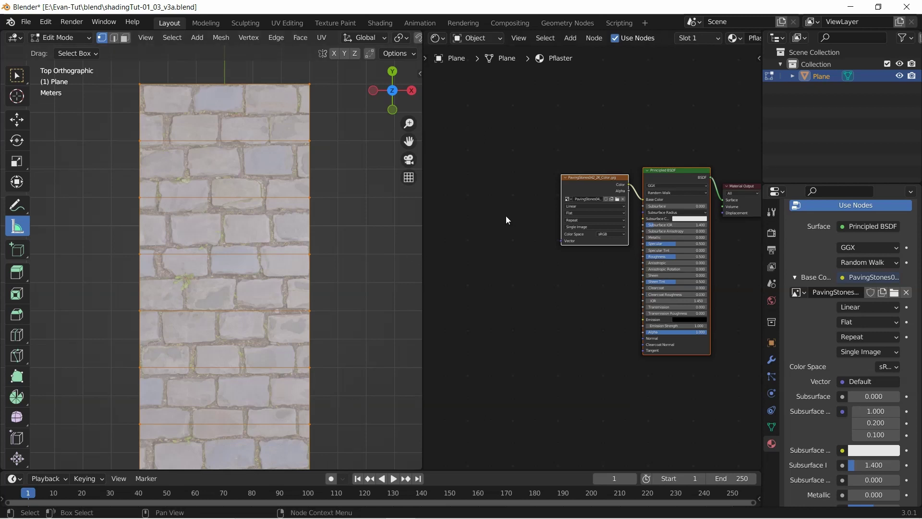
Step: Add a Mapping node and wire its Vector output into the image texture's Vector input
key(shift+a)
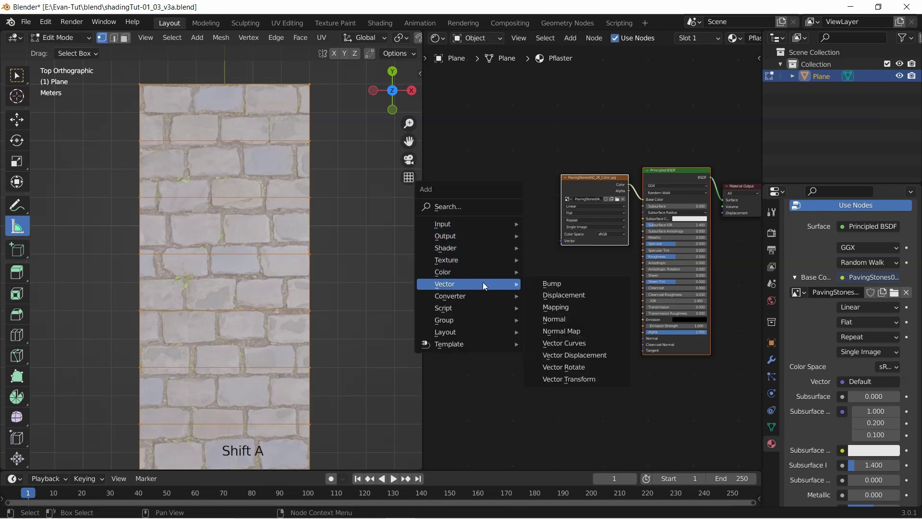
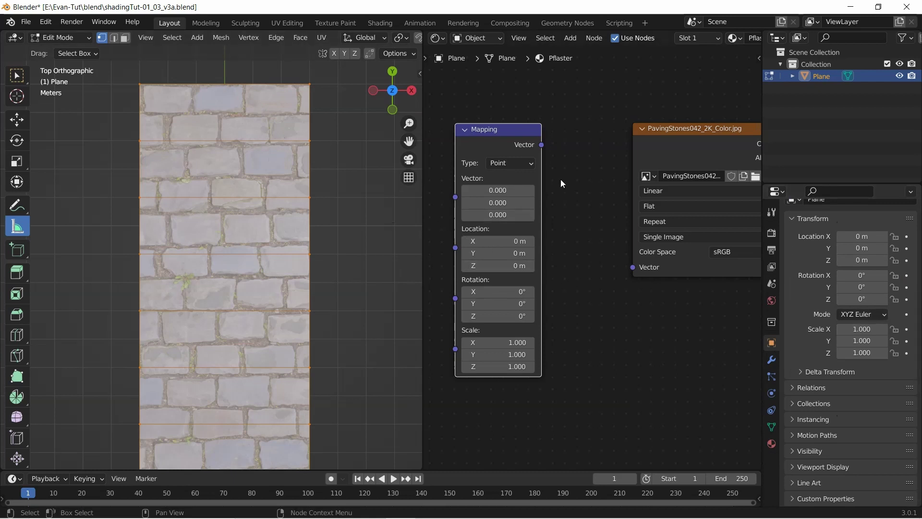
click(548, 184)
click(546, 149)
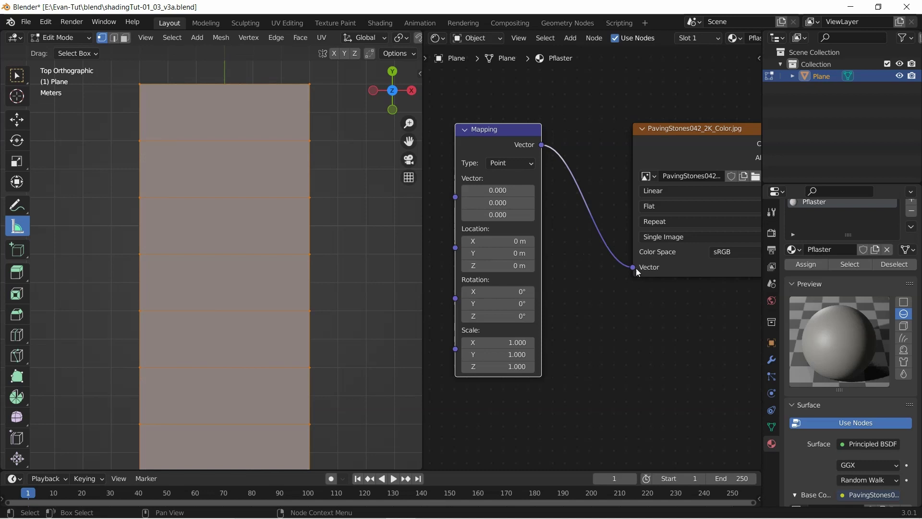
scroll(down, 3)
click(535, 172)
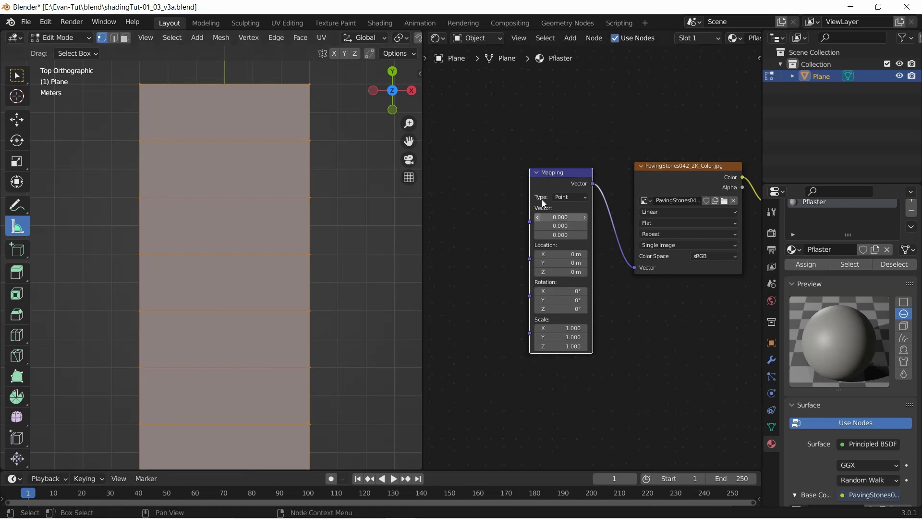
click(560, 177)
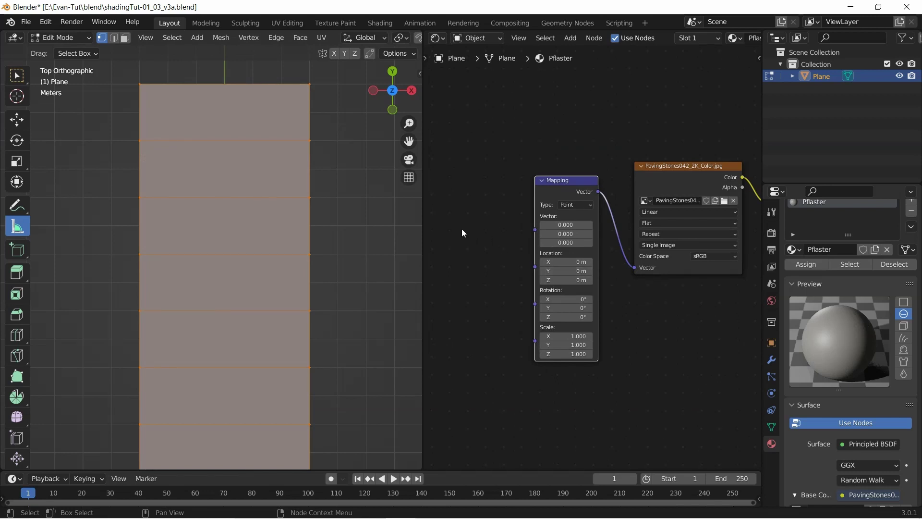
Step: Add a Texture Coordinate node and connect its UV output into the Mapping vector
key(shift+a)
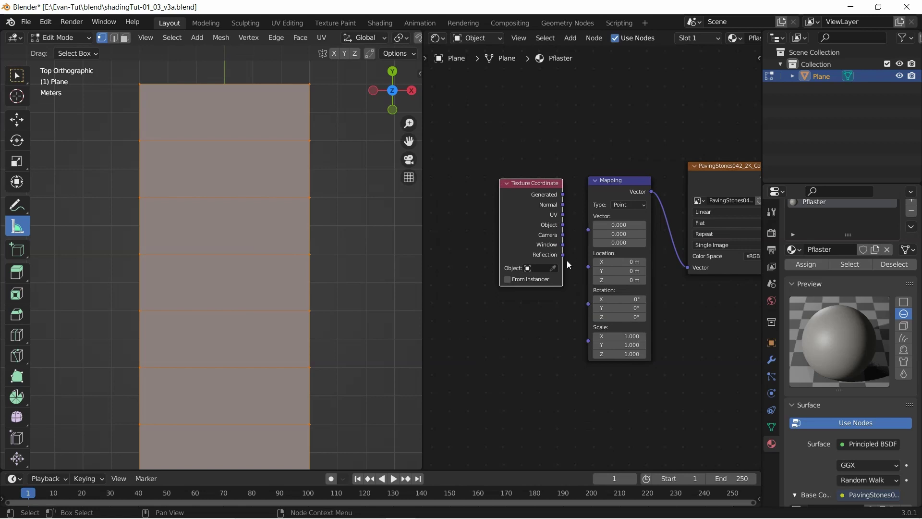
scroll(up, 3)
scroll(up, 3)
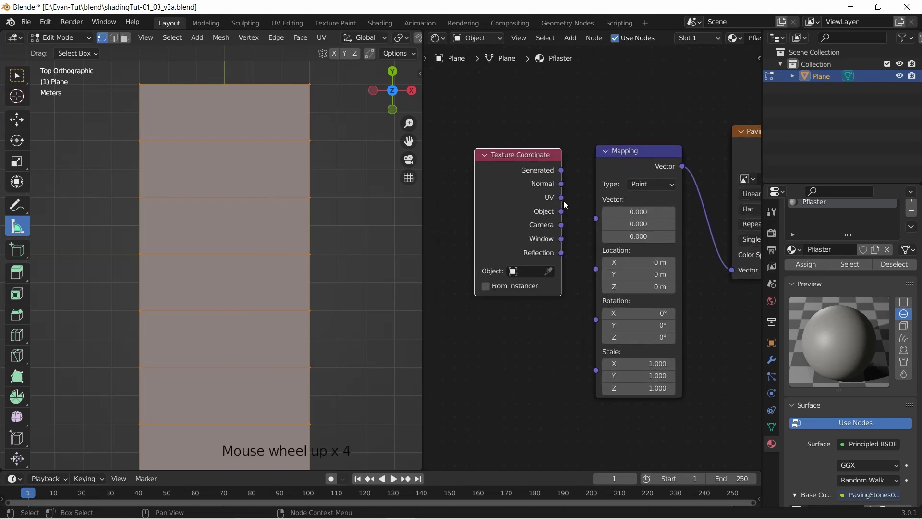
click(565, 204)
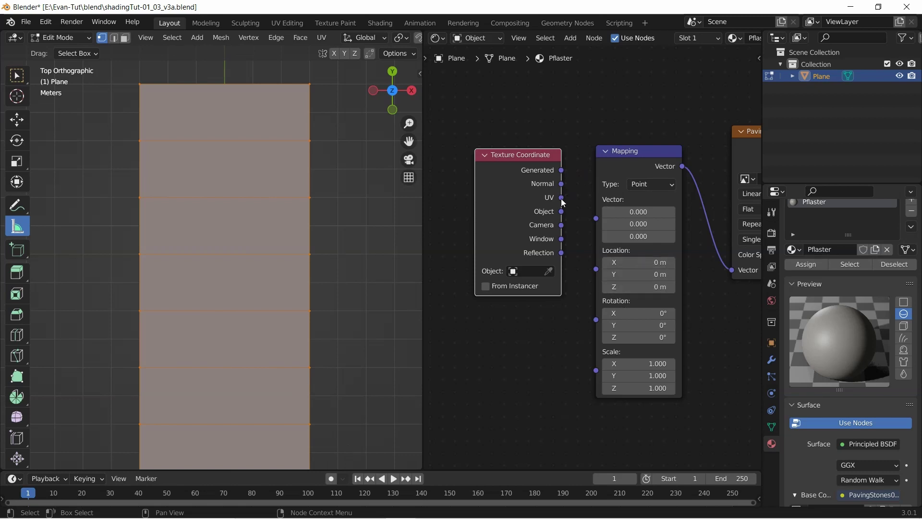
click(563, 201)
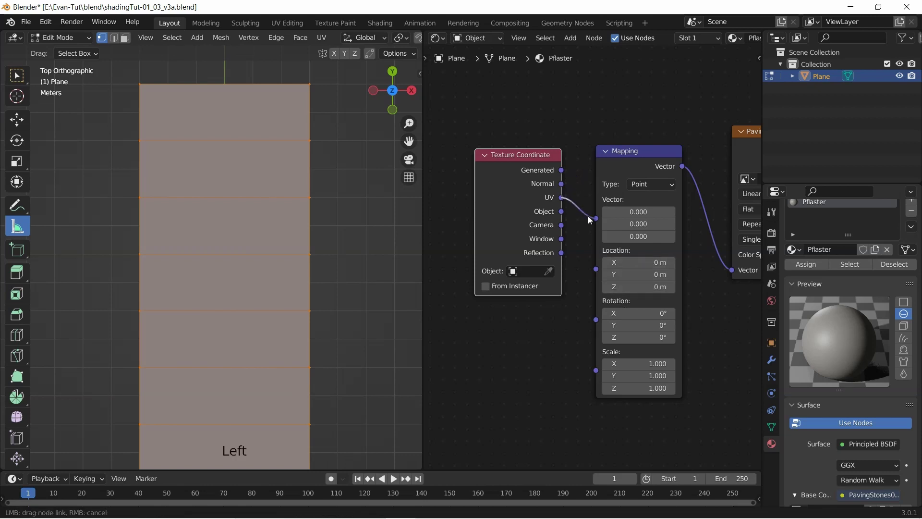
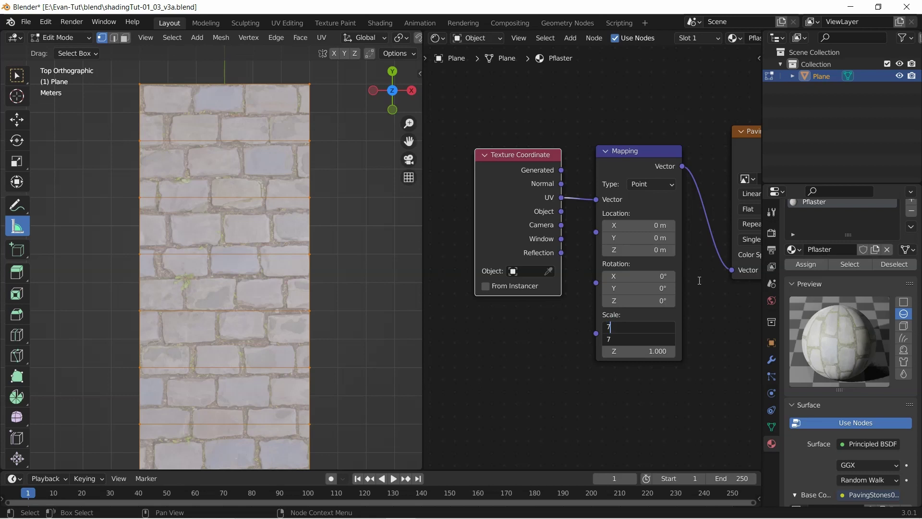
Step: Check a stone measures about 0.26 m and clear the ruler from the view
scroll(up, 3)
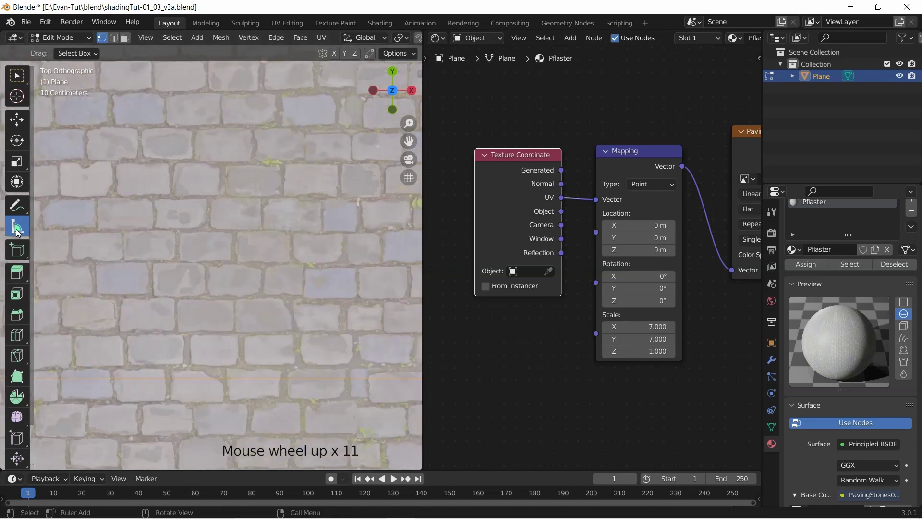
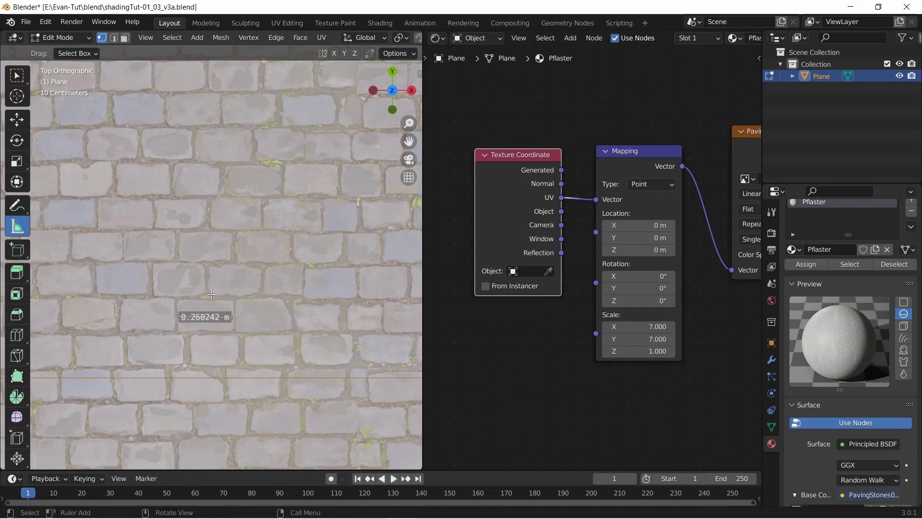
key(x)
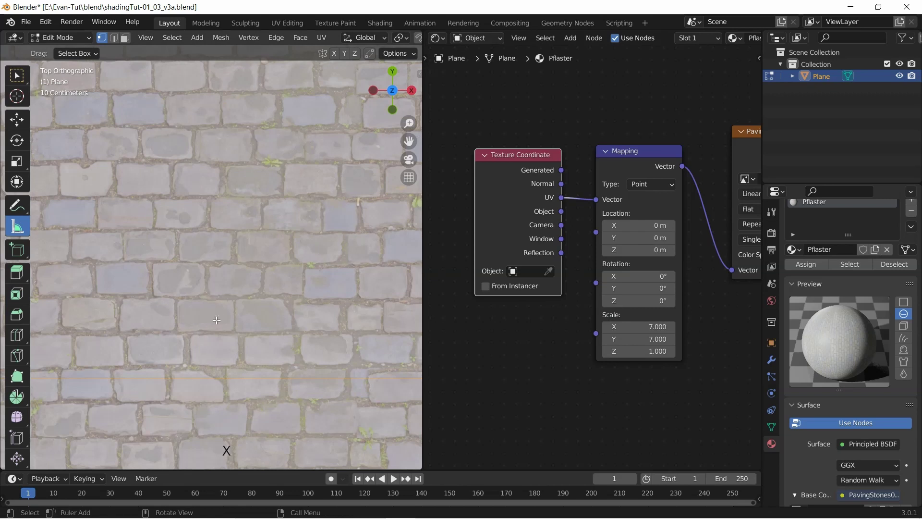
scroll(down, 3)
scroll(down, 3)
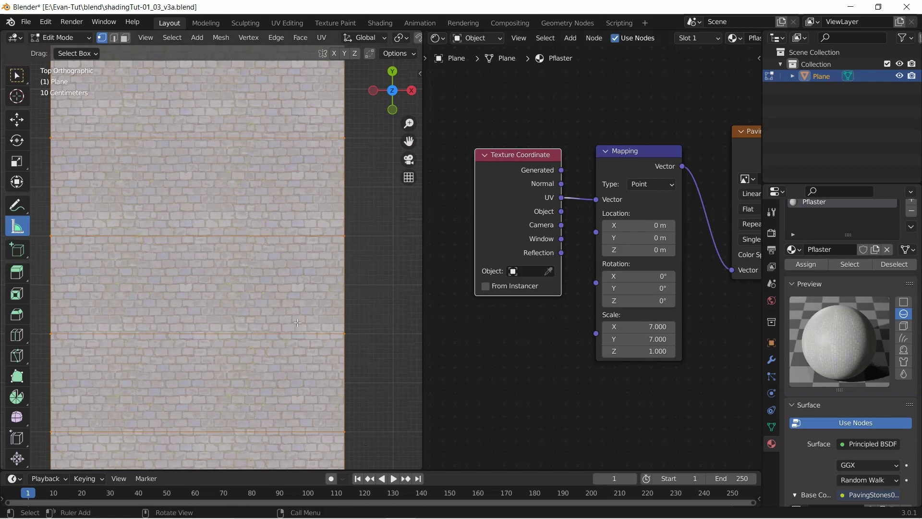
Step: Split off a UV editor beside the nodes and orbit into perspective over the tiled cobblestone road
click(597, 44)
click(596, 39)
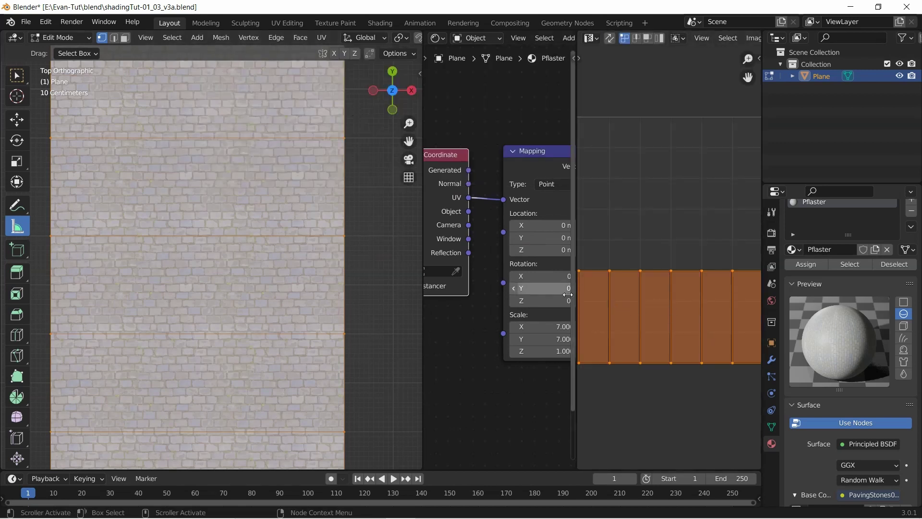
scroll(down, 3)
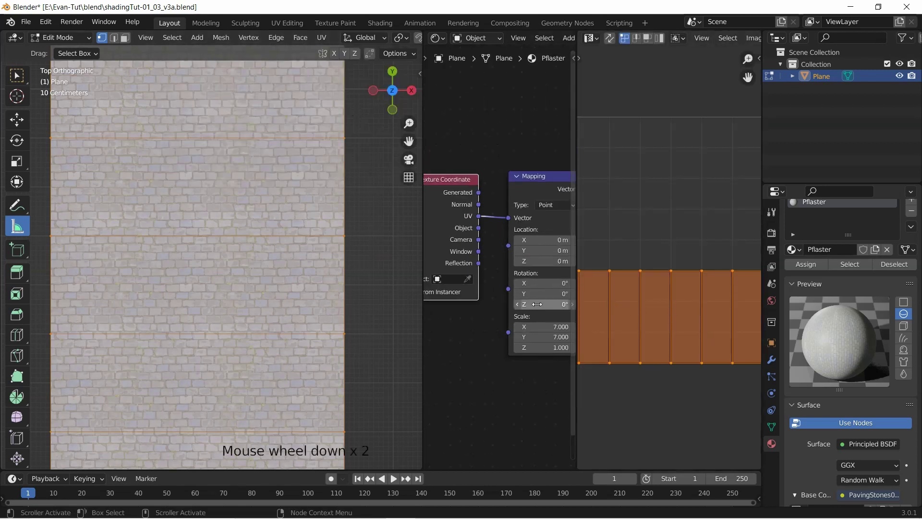
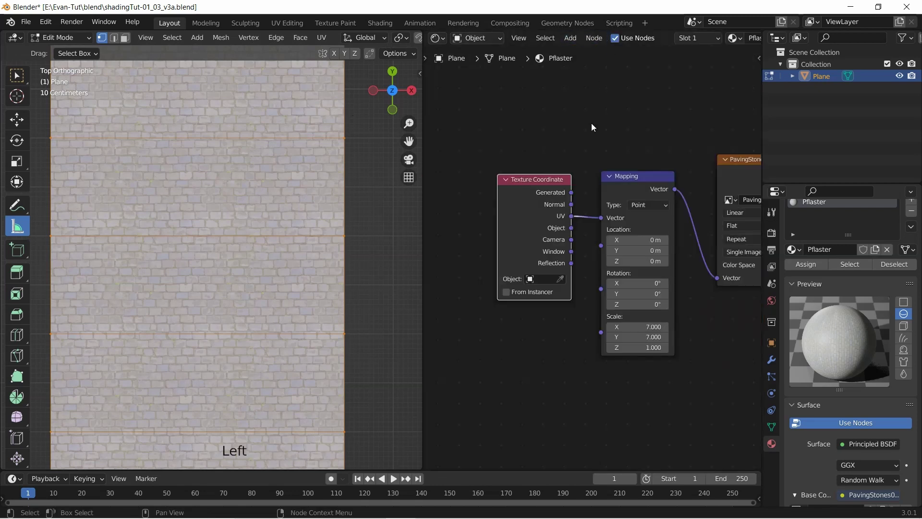
scroll(down, 3)
middle_click(259, 213)
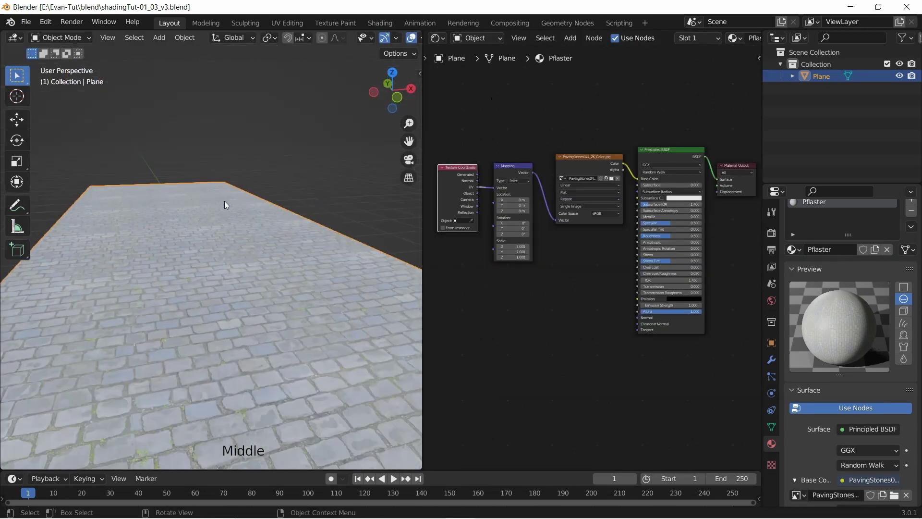
Step: Set the Principled BSDF roughness to 0 and inspect the sky reflections across the paving
middle_click(219, 249)
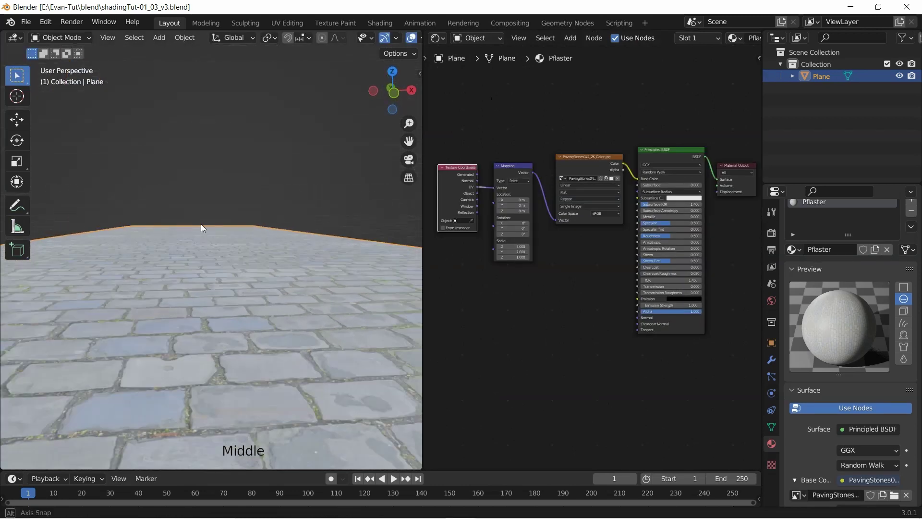
scroll(up, 3)
scroll(up, 3)
click(666, 242)
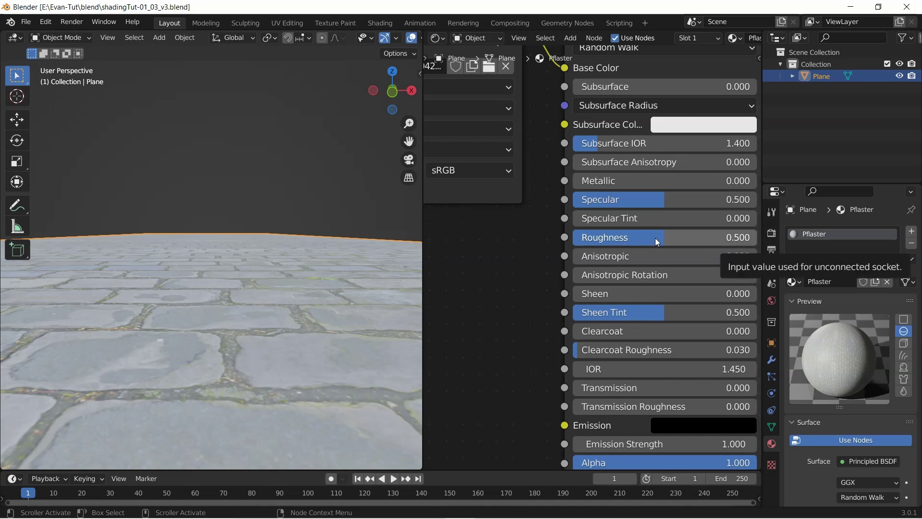
click(658, 240)
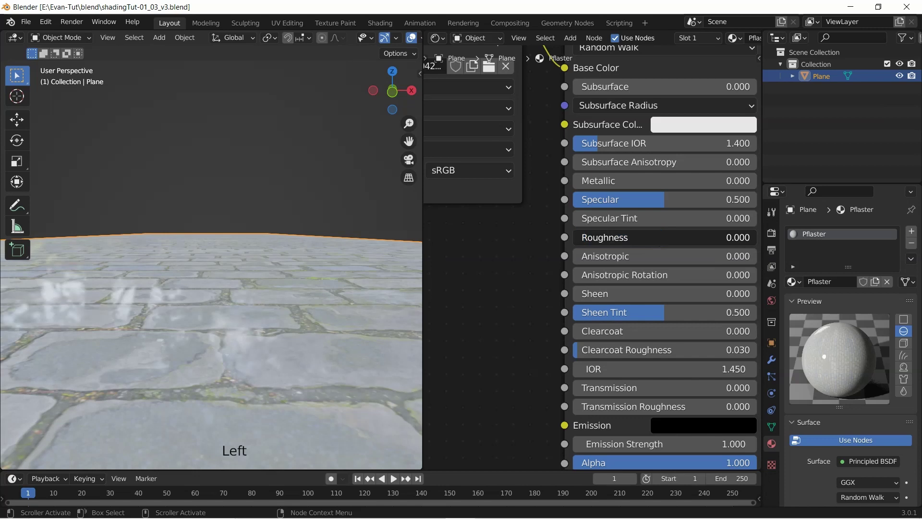
middle_click(229, 308)
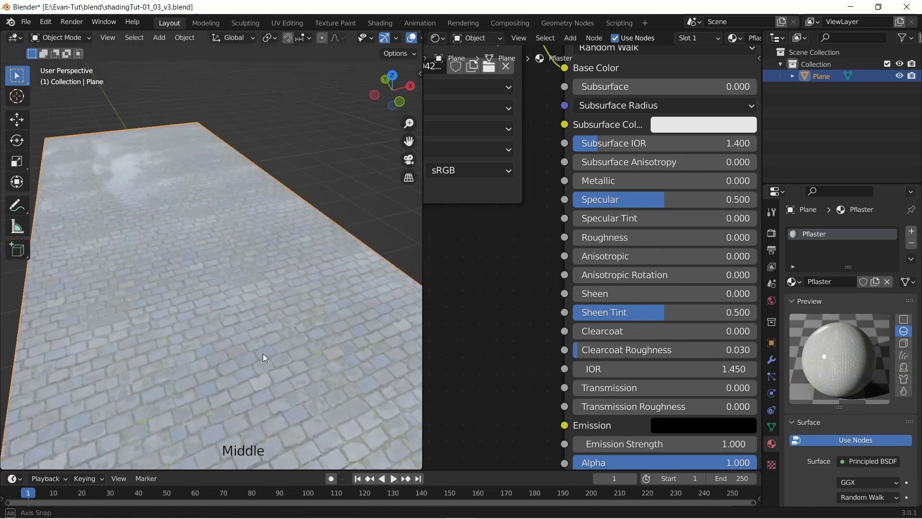
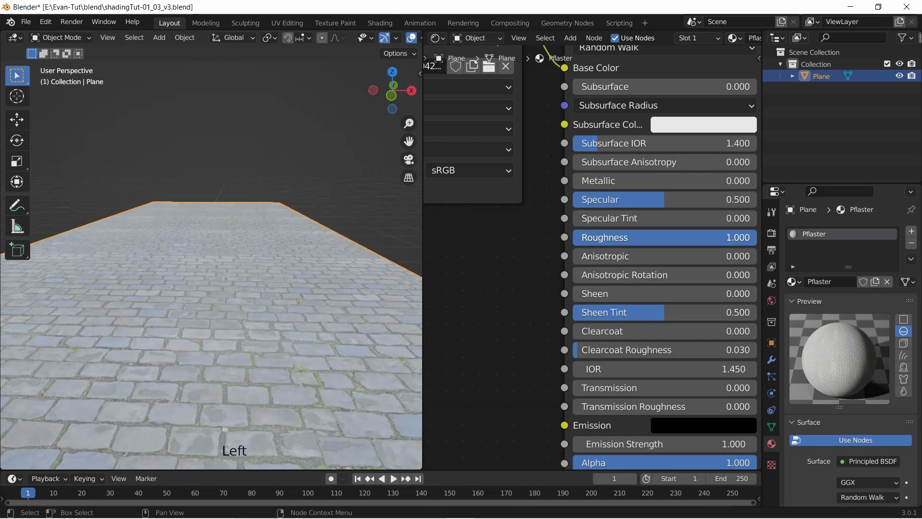
middle_click(297, 349)
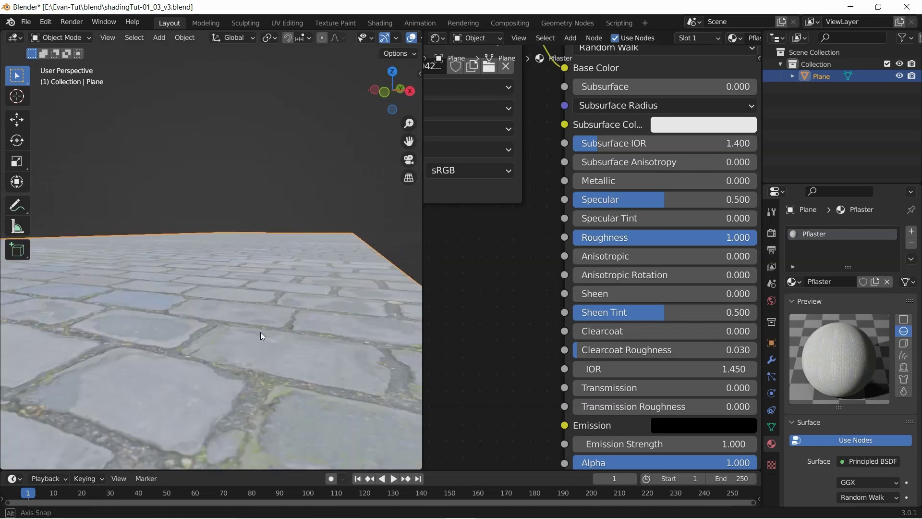
middle_click(238, 295)
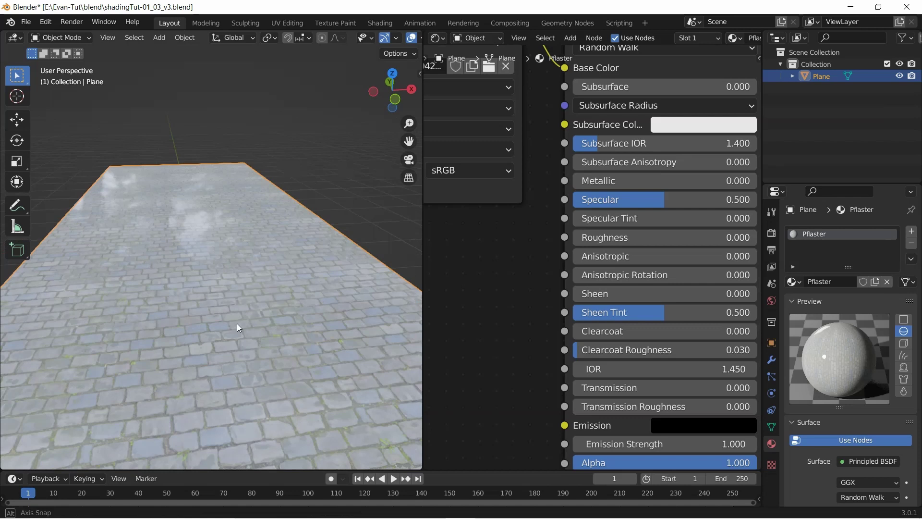
Step: Try roughness at 1.0, then return it to 0 so the cobblestone road stays glossy
scroll(up, 3)
scroll(up, 3)
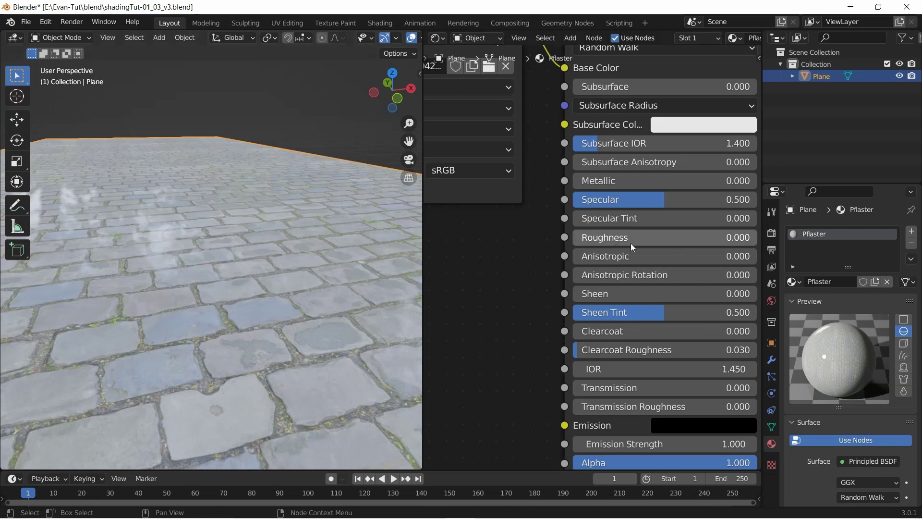
click(592, 241)
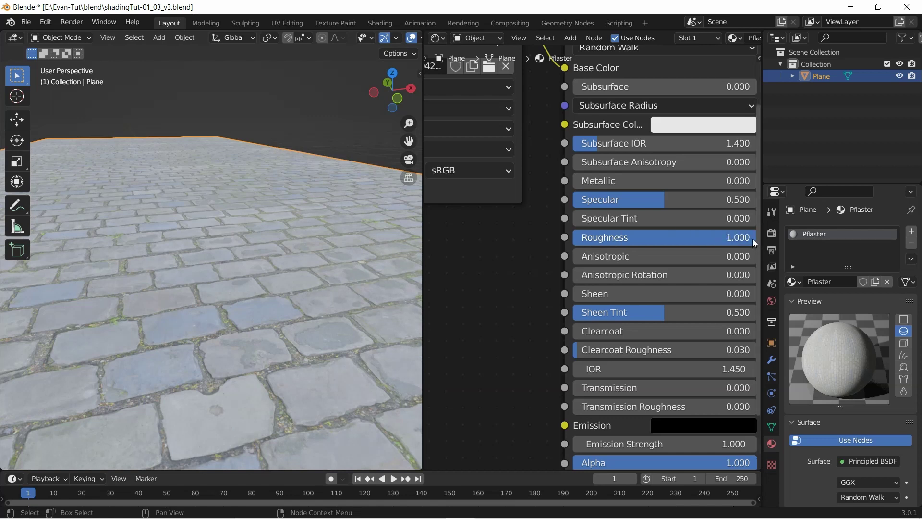
click(755, 242)
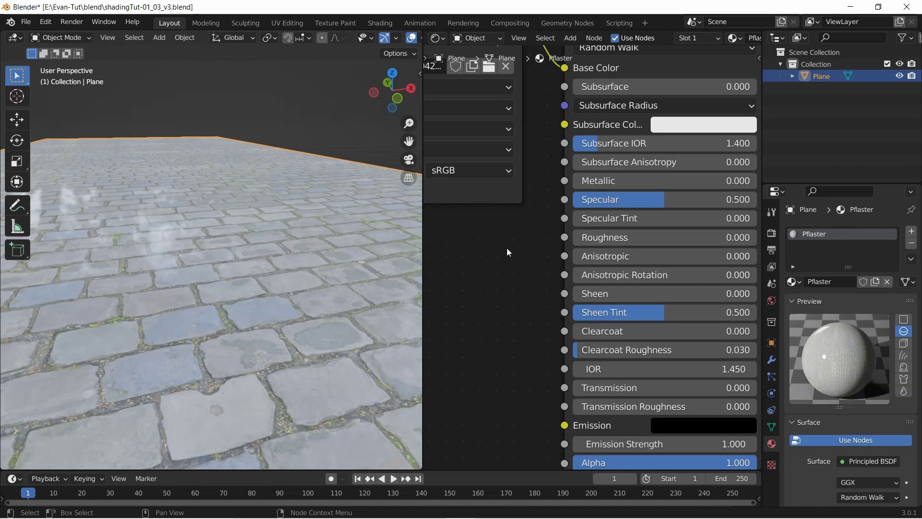
scroll(down, 3)
middle_click(484, 272)
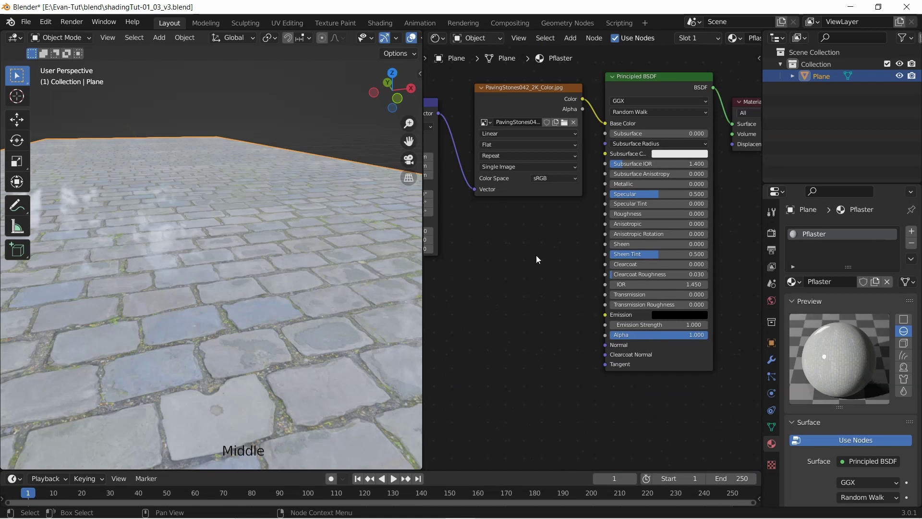
Step: Add a Musgrave Texture node and link its Height output to the BSDF Roughness input
scroll(down, 3)
scroll(up, 3)
key(shift+a)
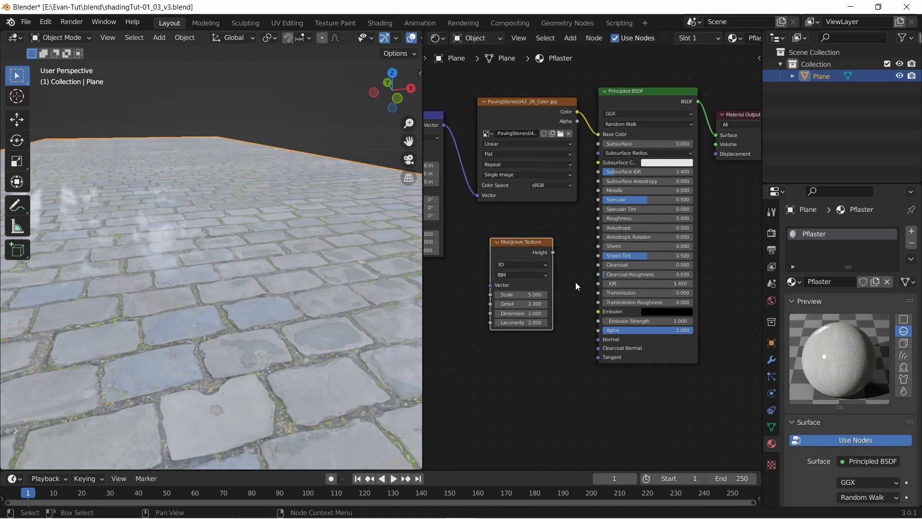
scroll(up, 3)
click(549, 252)
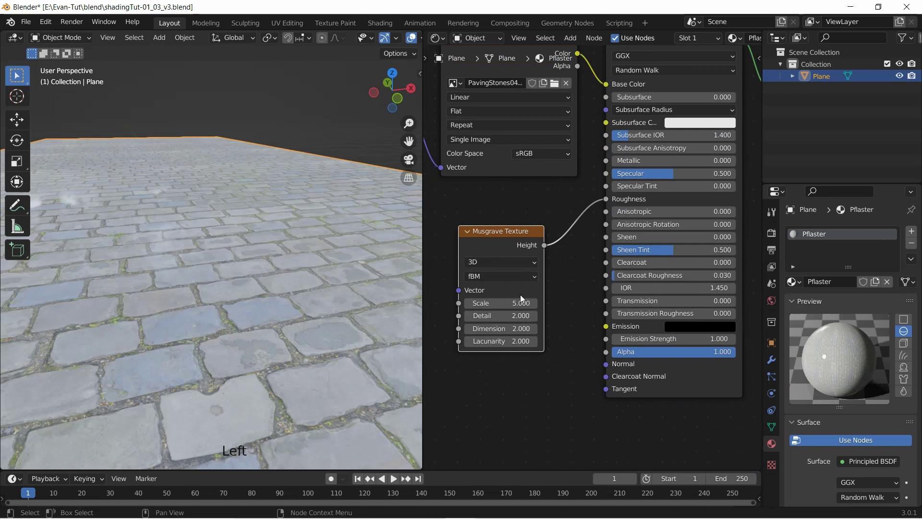
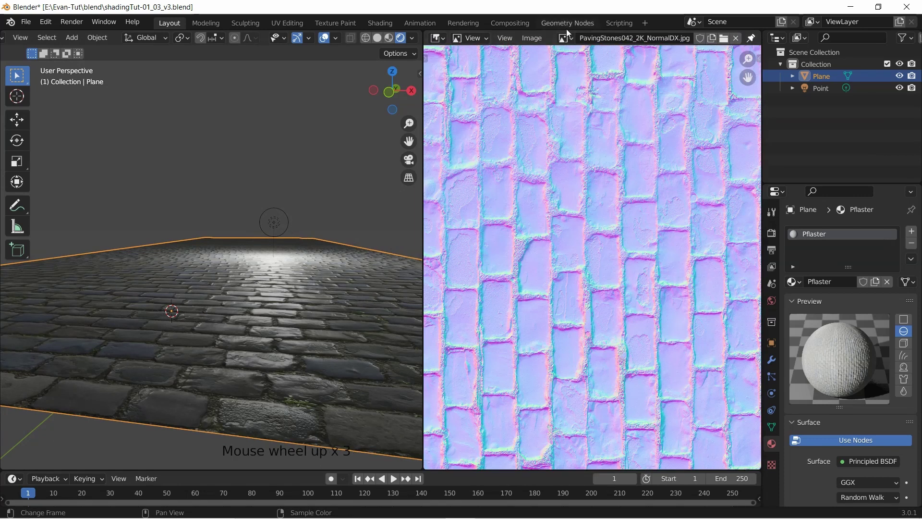
click(731, 40)
scroll(up, 3)
scroll(up, 3)
scroll(up, 3)
scroll(up, 3)
scroll(down, 3)
scroll(down, 3)
scroll(up, 3)
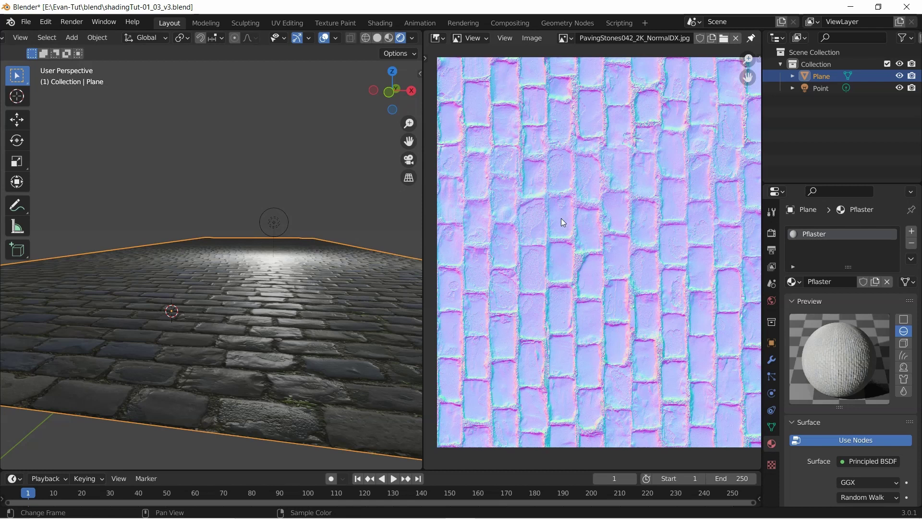
scroll(down, 3)
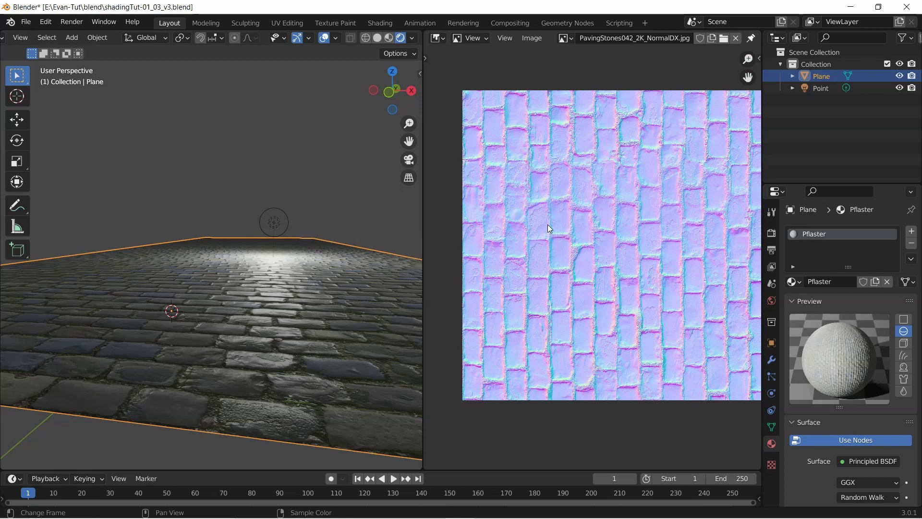
Step: Zoom toward the lit, bumpy cobblestone plane in shadingTut-01_04_v4.blend
scroll(up, 3)
scroll(up, 3)
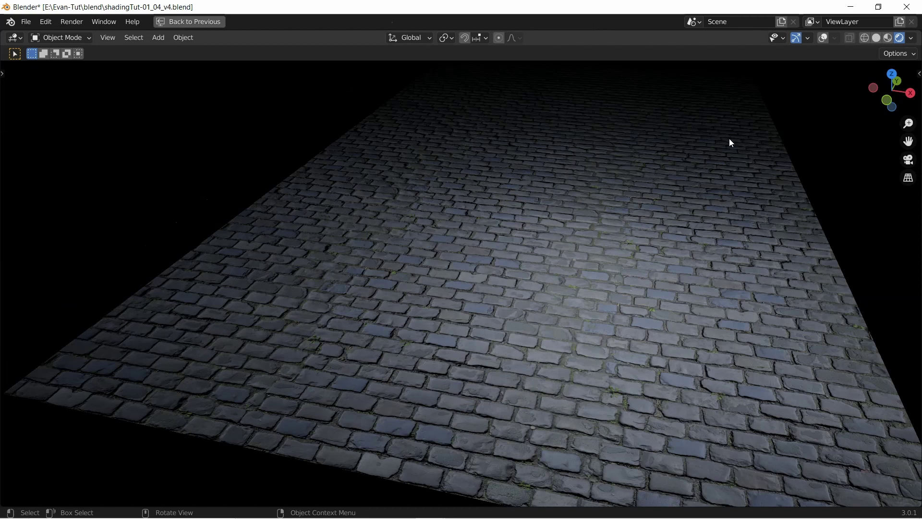